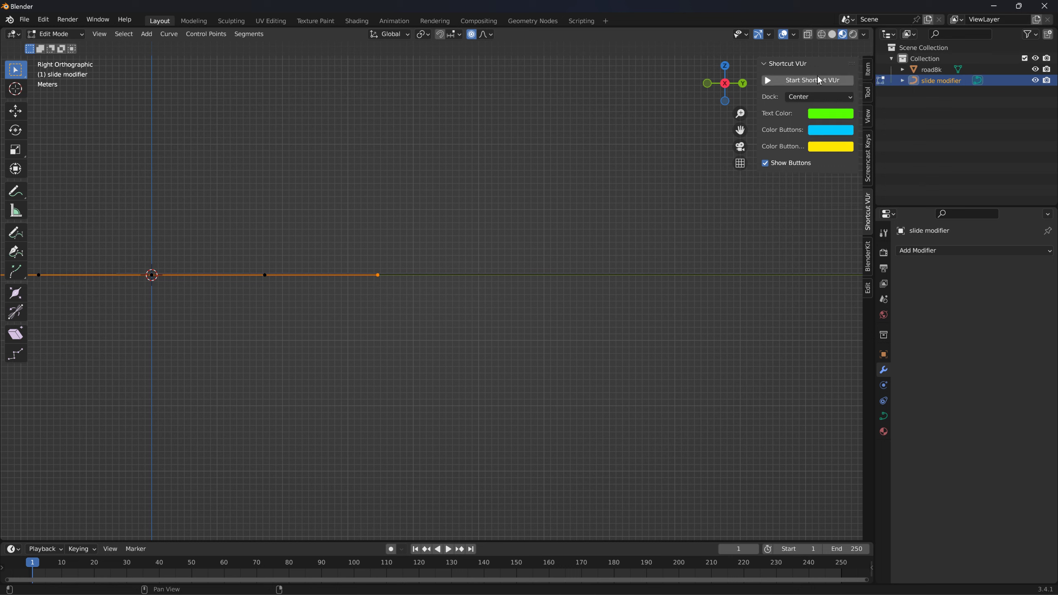
Step: Raise the path's end vertex into a slope and extrude the first few new control points
key(g)
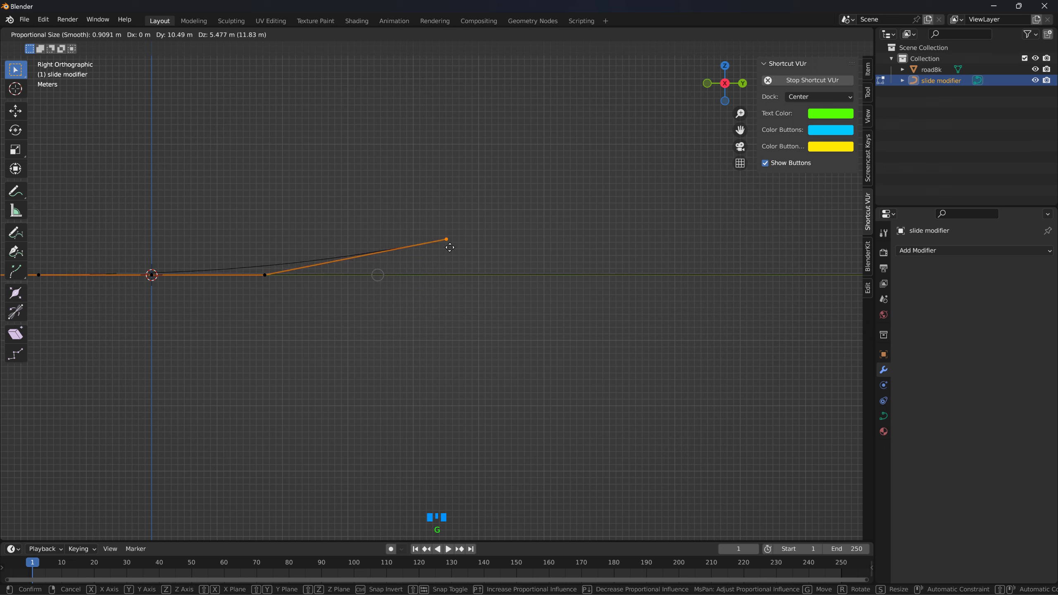
key(g)
key(e)
scroll(down, 3)
key(g)
key(g)
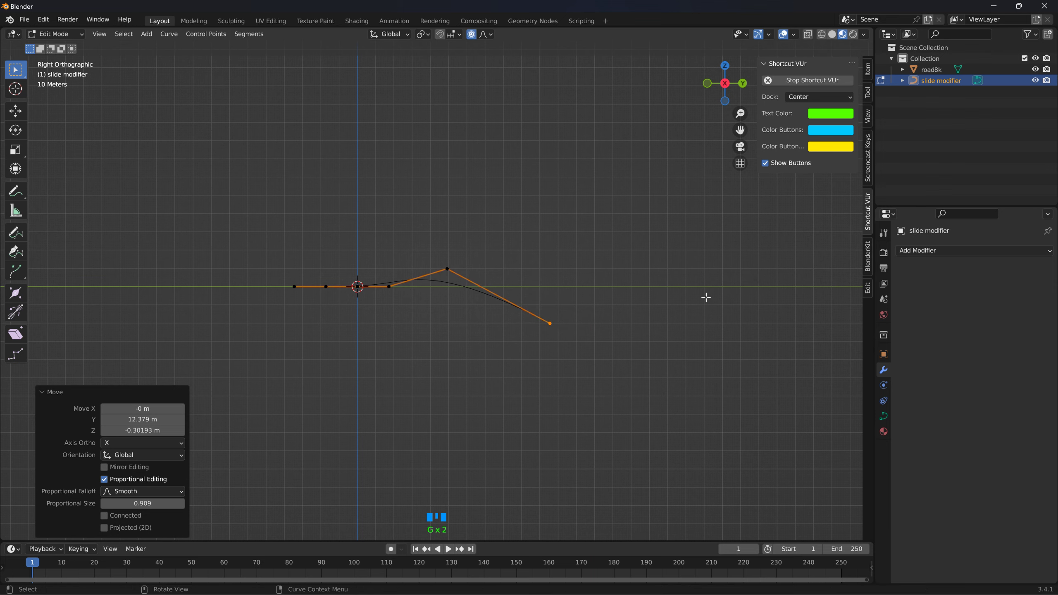
key(e)
scroll(down, 3)
Step: Extrude a series of further control points alternating hills and dips along the path
key(e)
key(e)
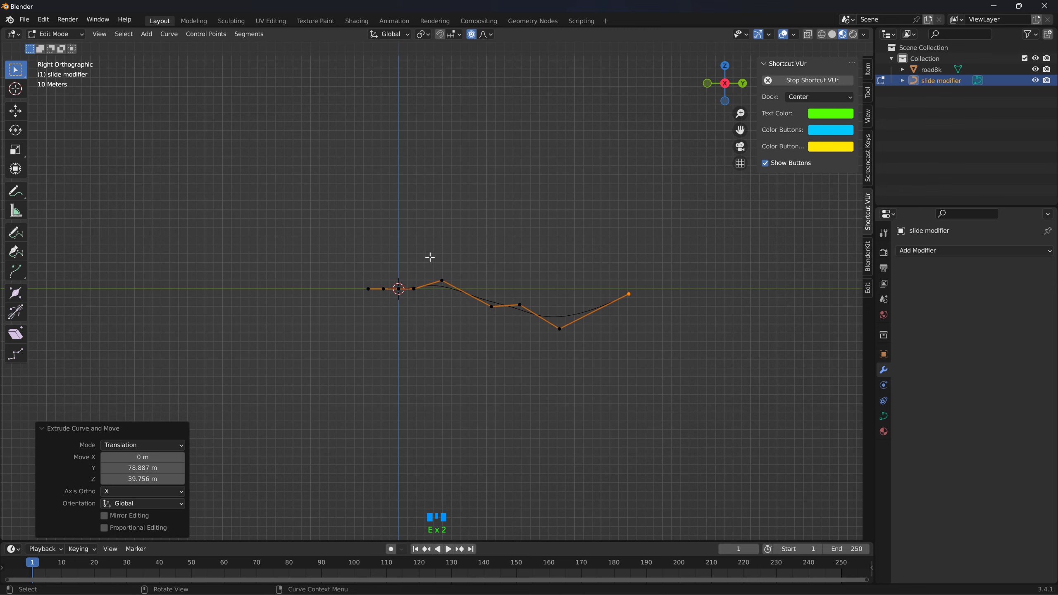
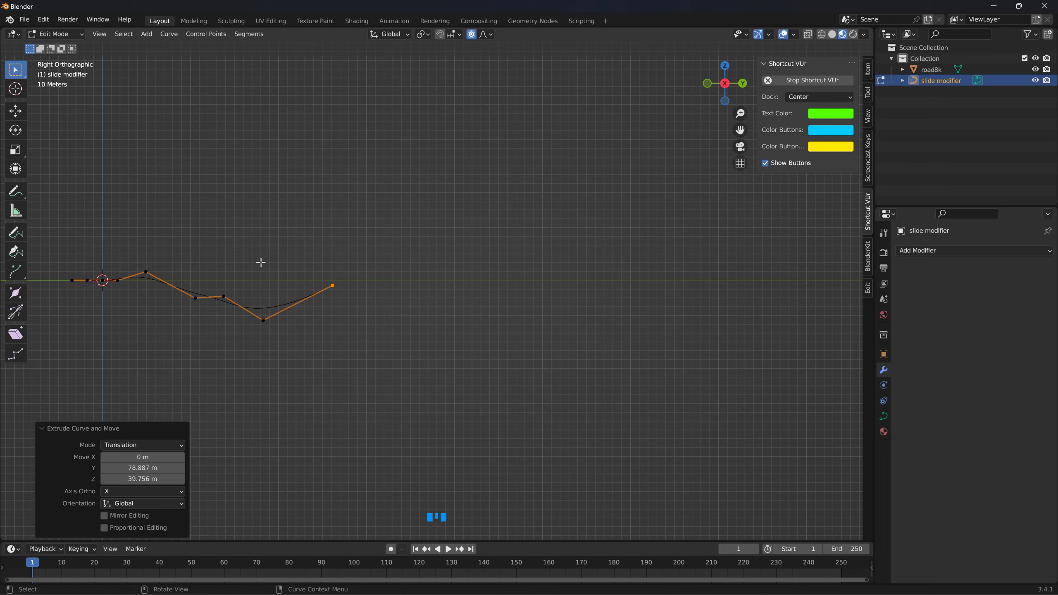
key(e)
key(e)
key(e)
key(e)
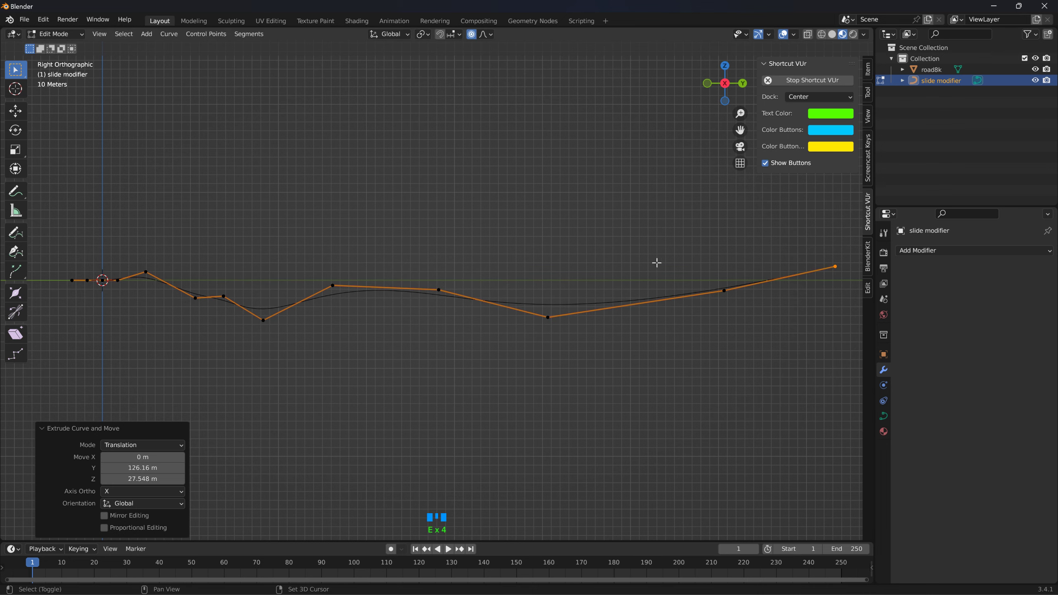
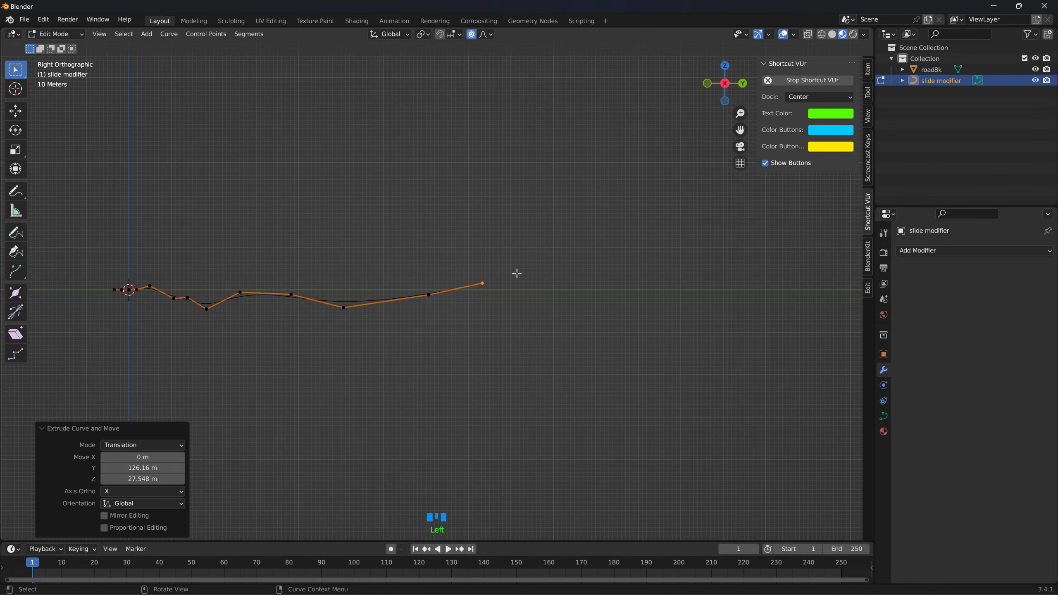
key(e)
key(e)
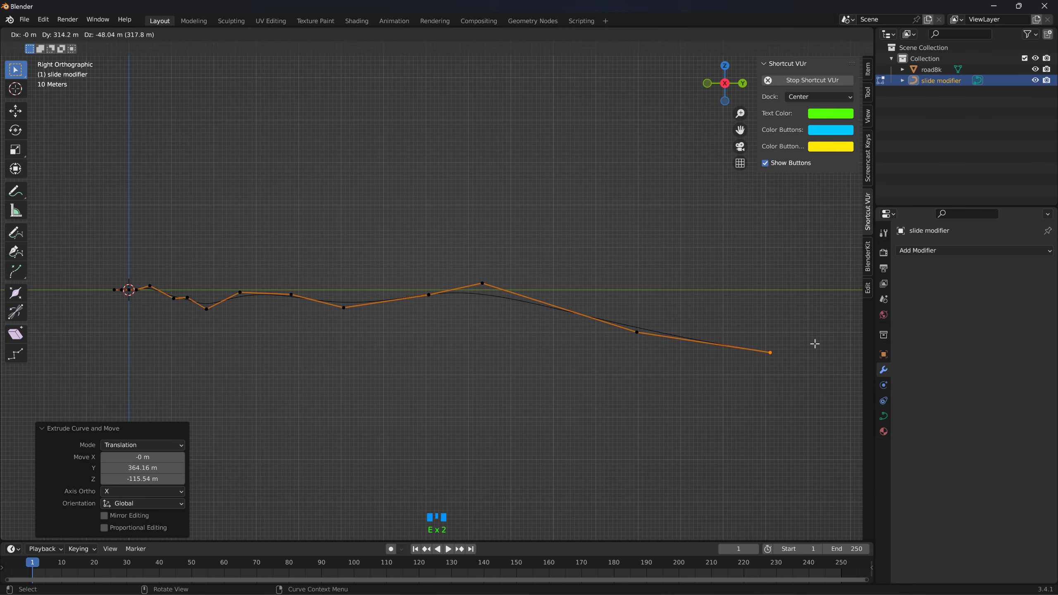
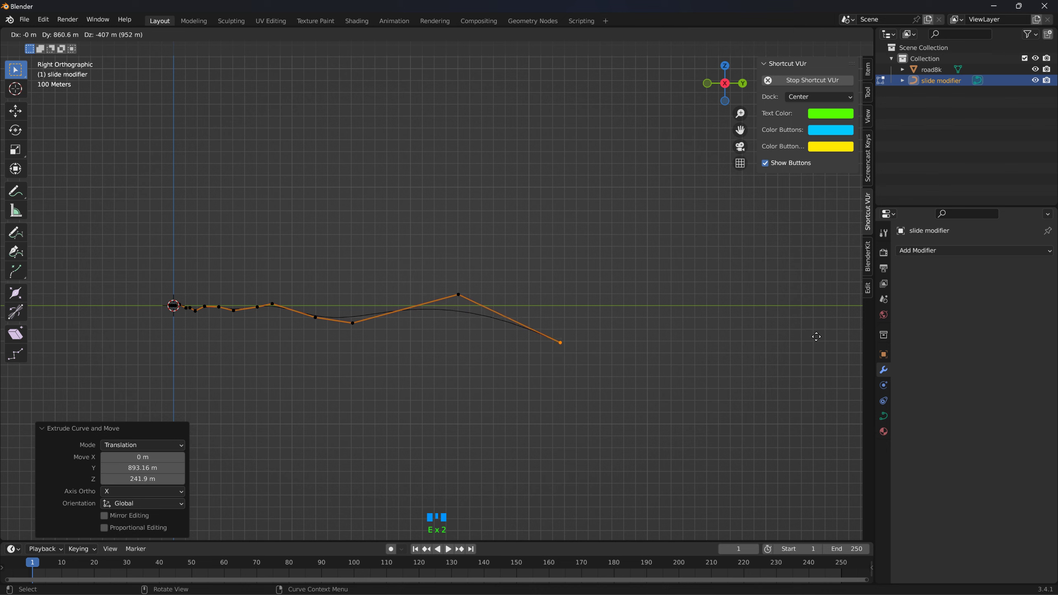
key(e)
key(e)
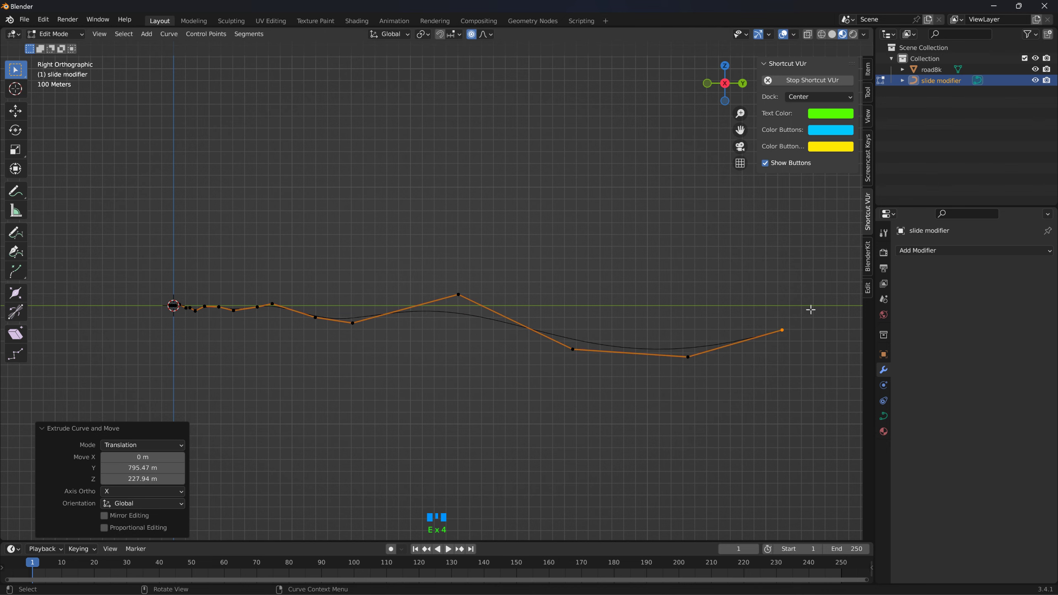
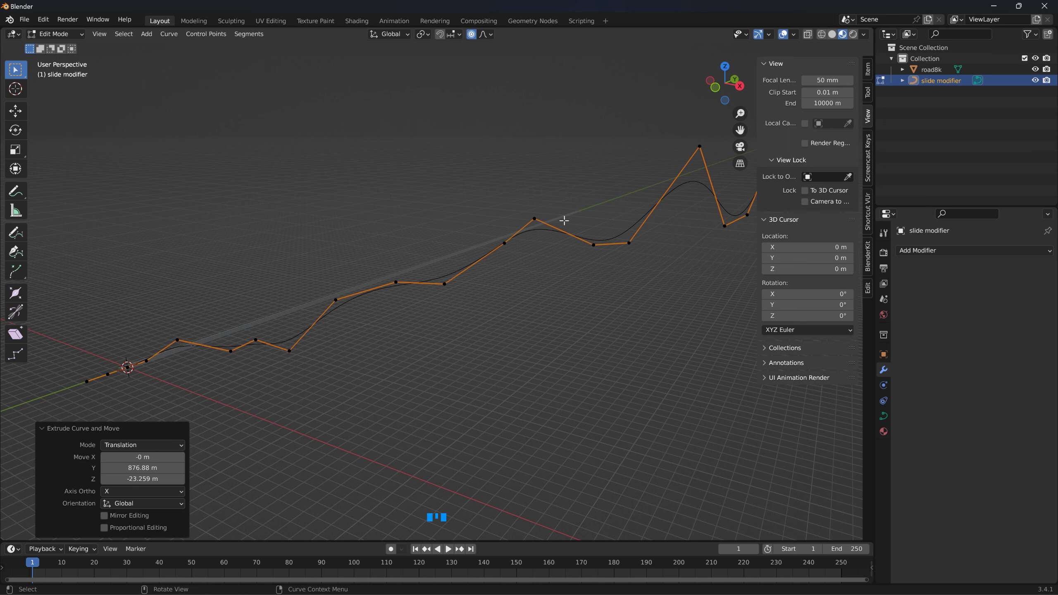
Step: Give roadBk a Curve modifier deformed by the slide modifier path along X
drag(61, 39, 443, 259)
drag(948, 256, 1037, 311)
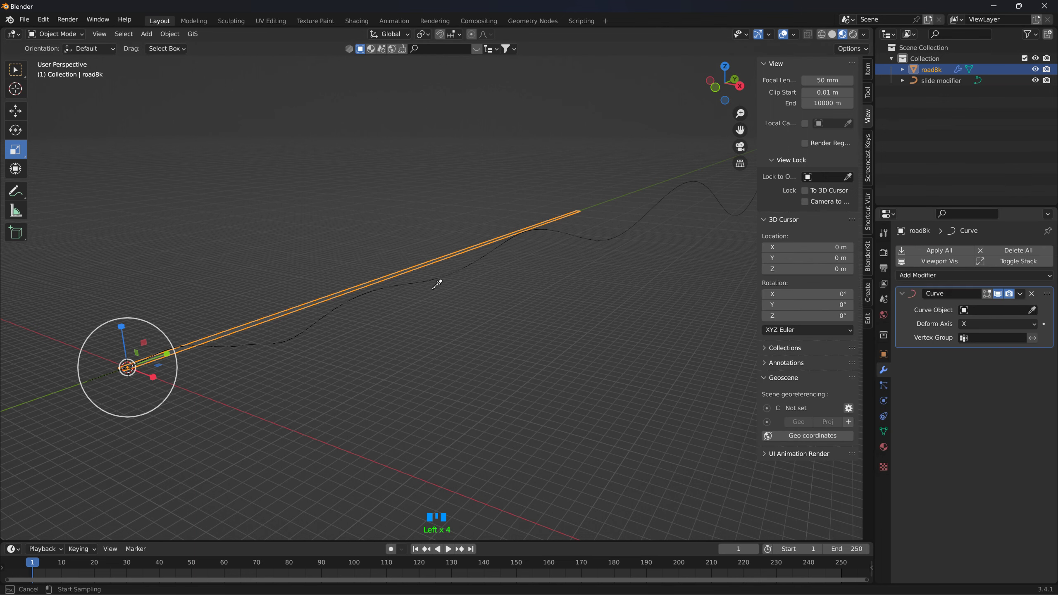
drag(476, 313, 458, 250)
scroll(up, 3)
Step: Orbit around the road strip to inspect how it bends along the path
drag(463, 251, 478, 248)
scroll(down, 3)
drag(512, 255, 514, 256)
scroll(down, 3)
scroll(up, 3)
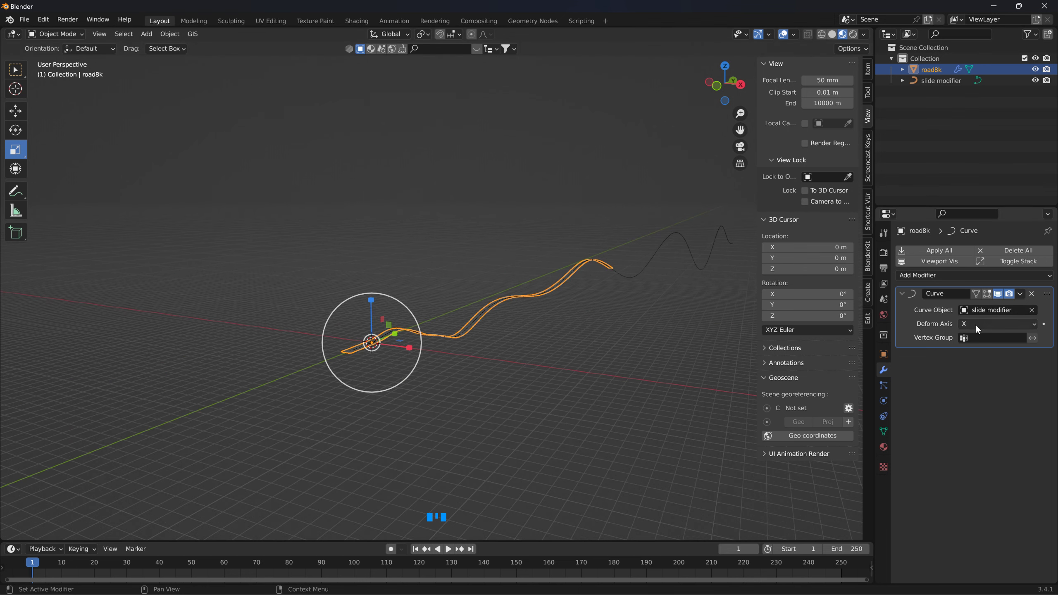
drag(644, 284, 488, 249)
scroll(up, 3)
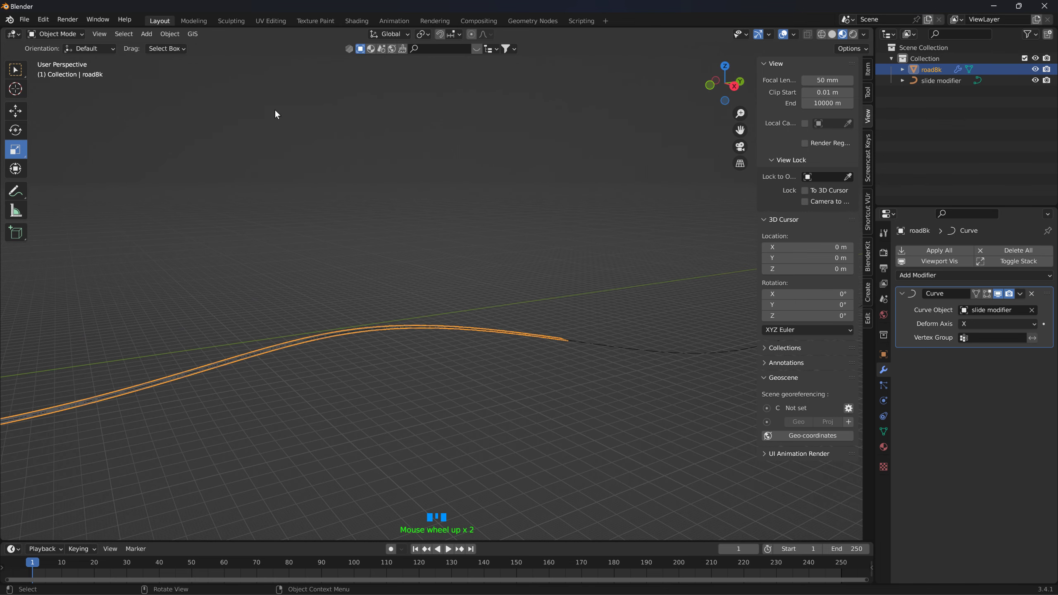
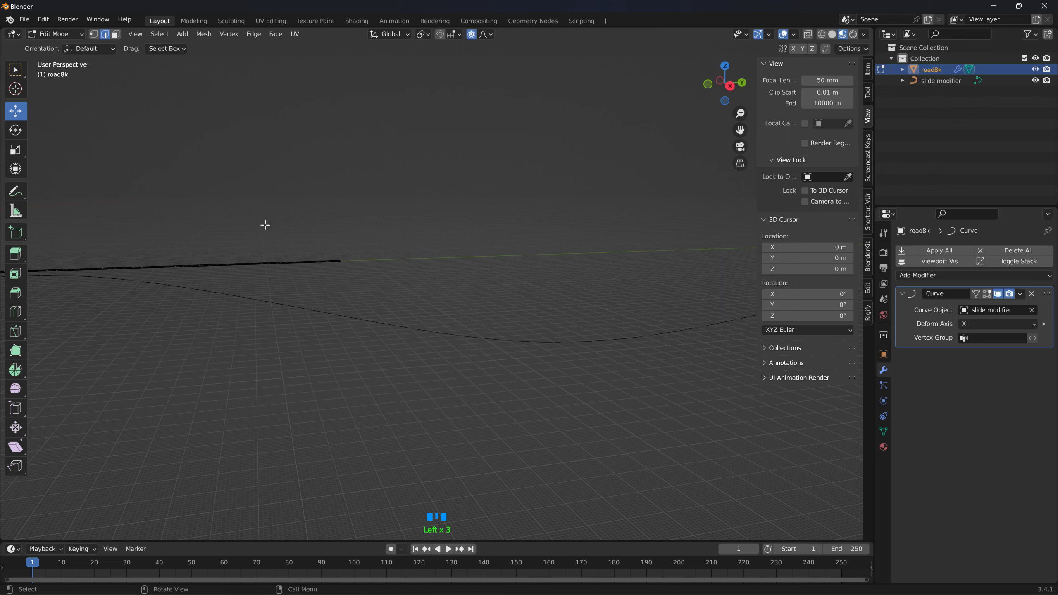
Step: Duplicate the slide modifier curve's control points in Edit Mode, leaving the copy in place
key(Tab)
click(356, 317)
click(357, 321)
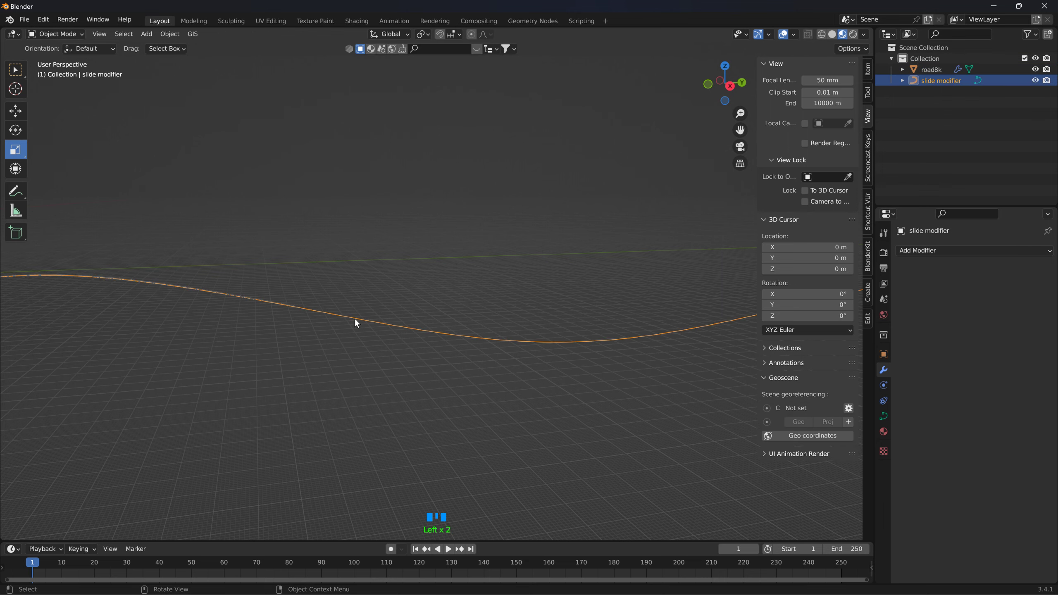
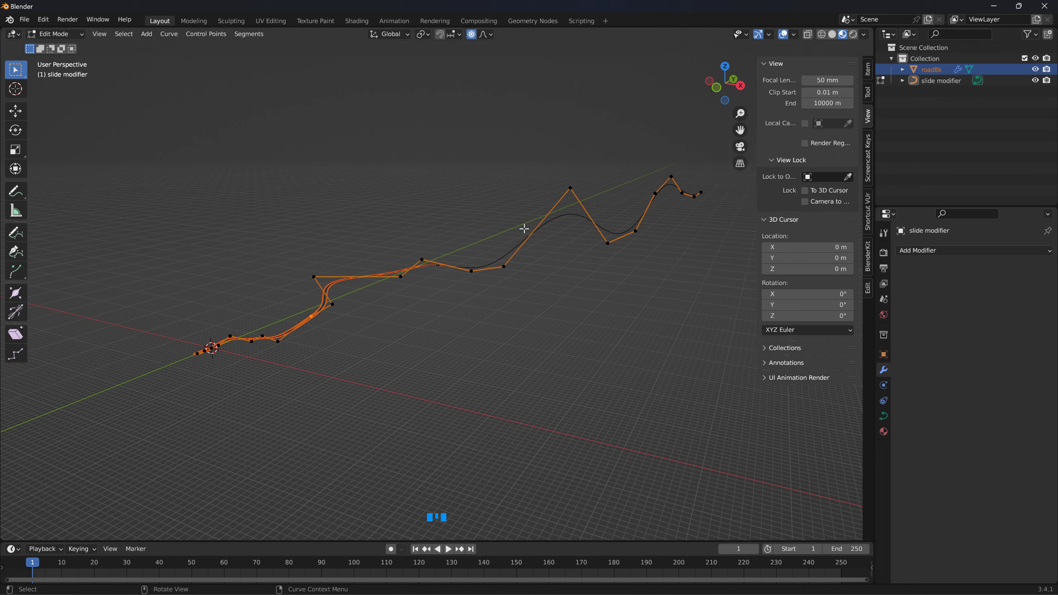
key(shift+d)
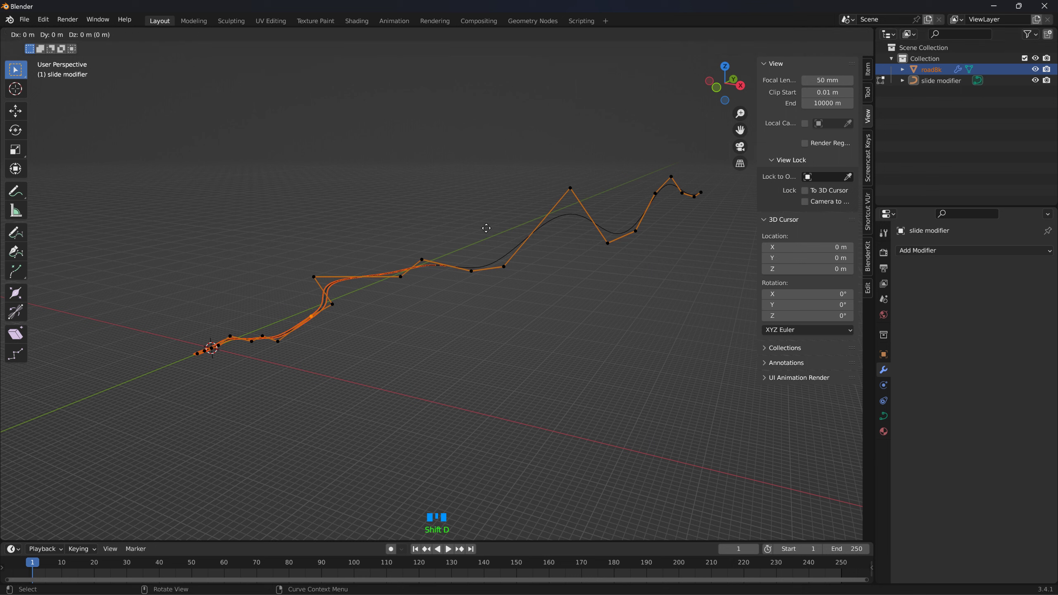
key(Escape)
Step: Duplicate roadBk and start renaming the copy by erasing its .001 suffix
drag(64, 39, 343, 281)
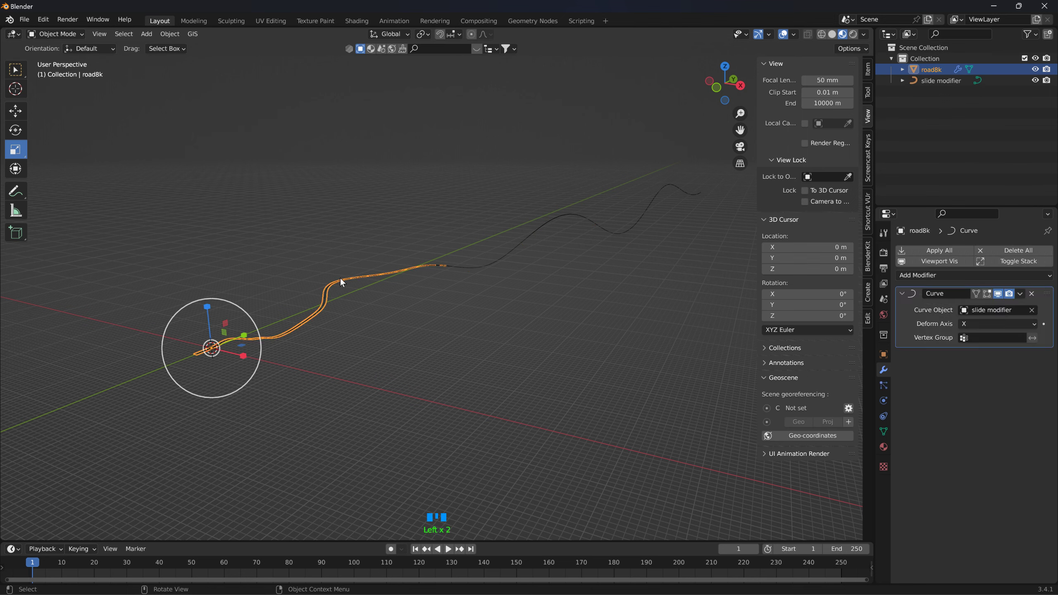
key(shift+d)
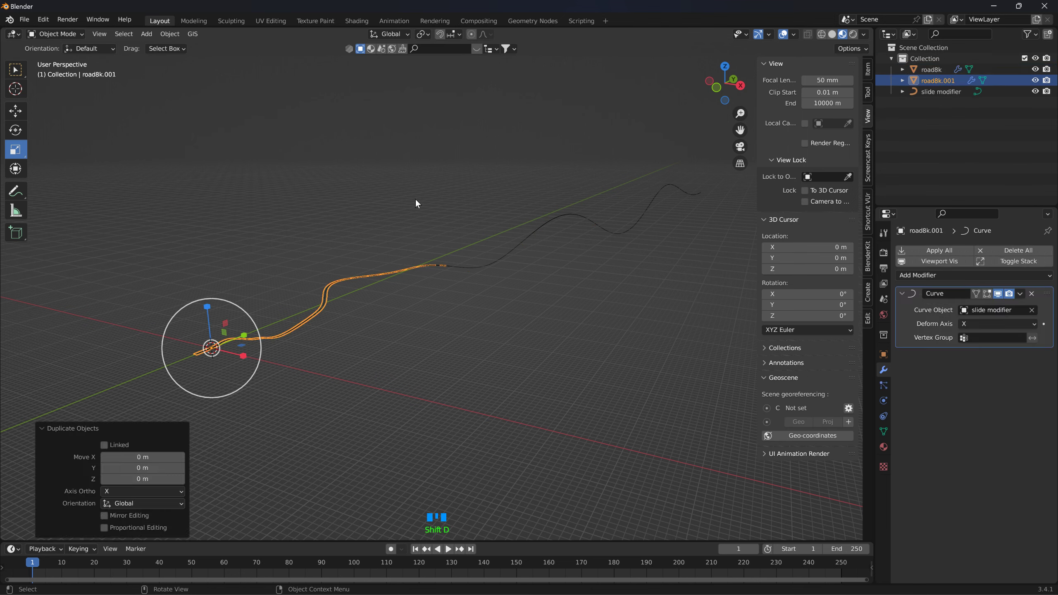
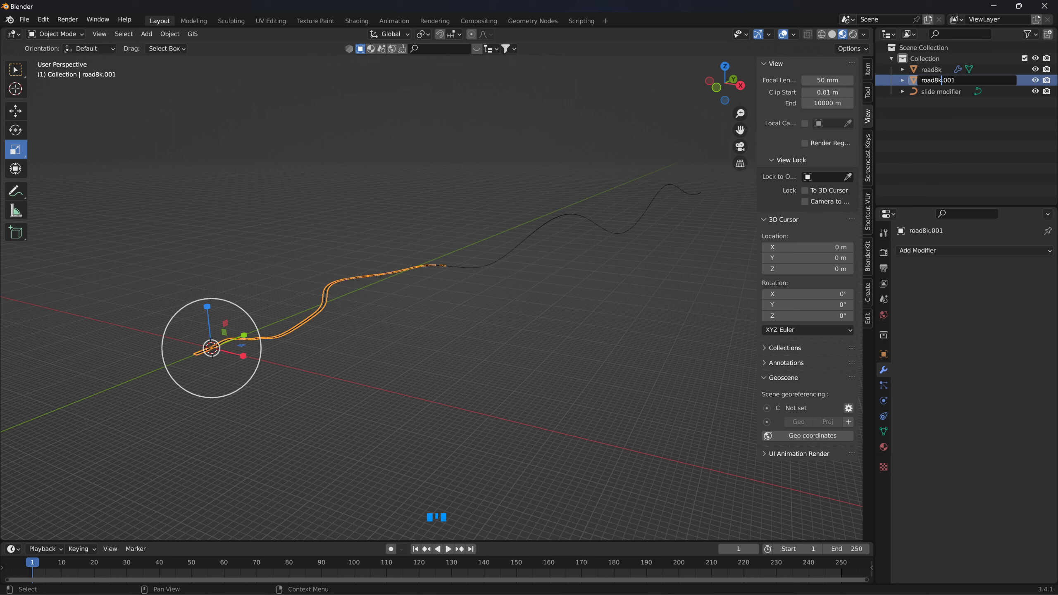
key(Right)
key(Right)
key(Right)
key(BackSpace)
key(BackSpace)
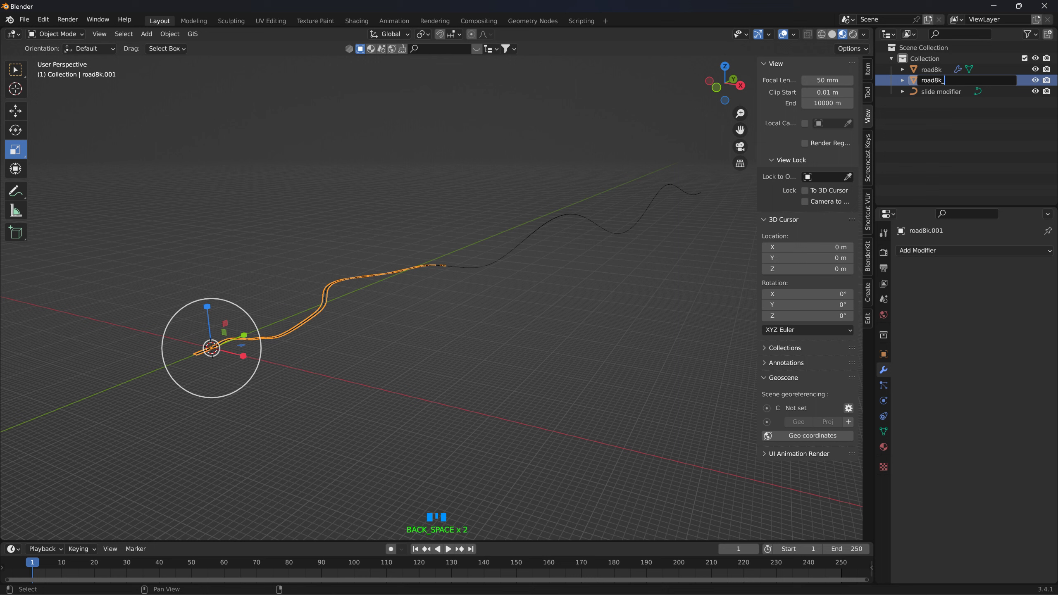
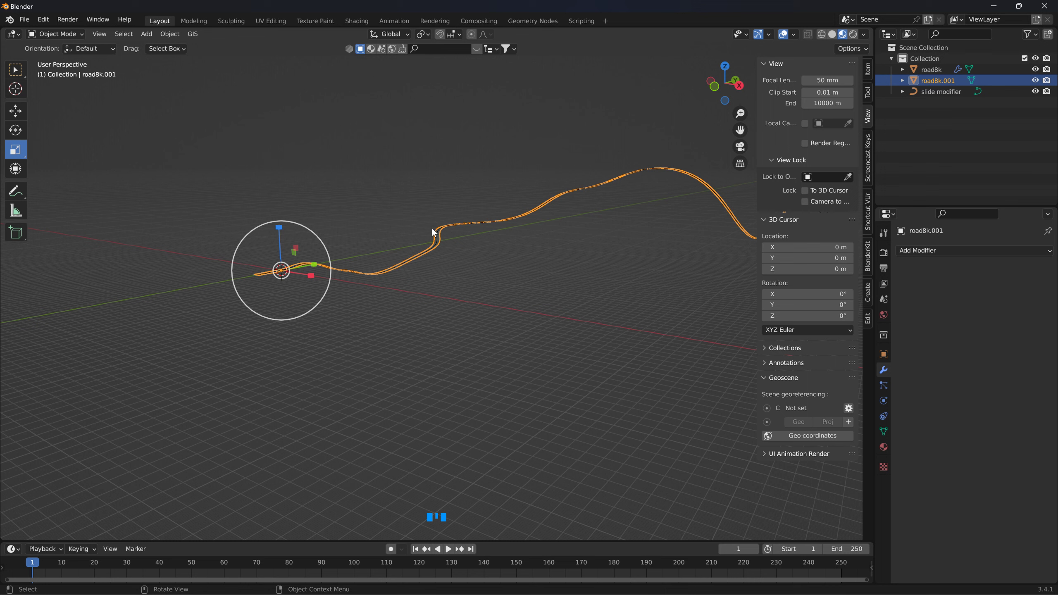
click(441, 243)
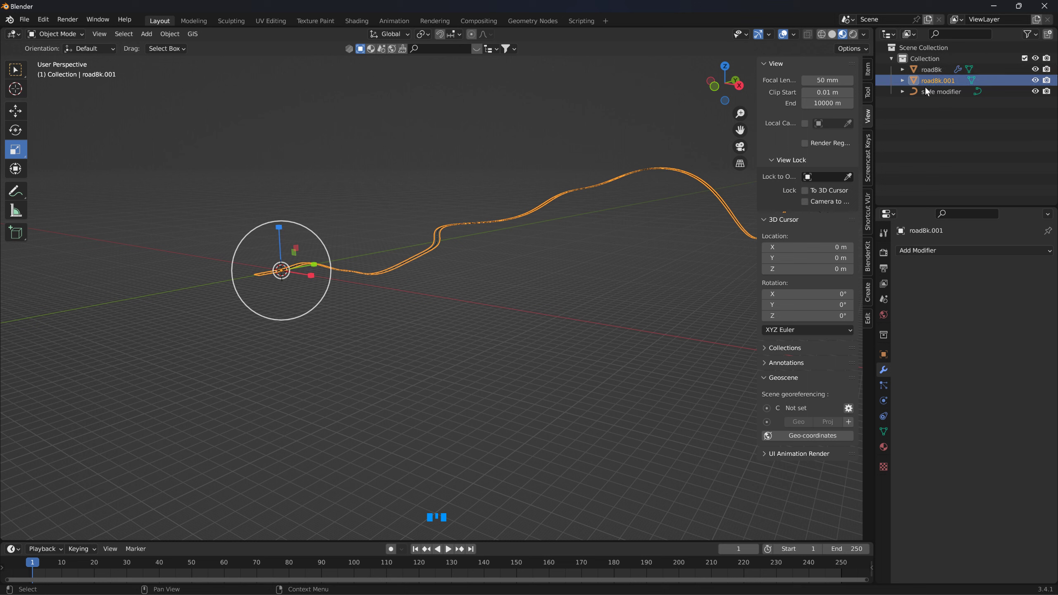
Step: Delete the roadBk.001 copy, then select the slide modifier curve and the original roadBk
key(Delete)
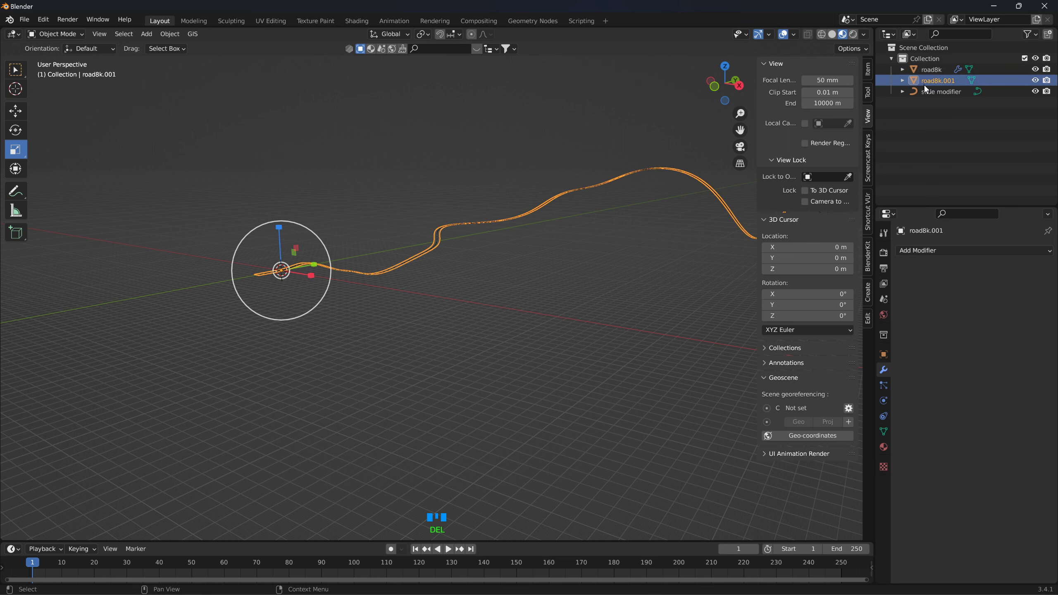
click(943, 85)
key(Delete)
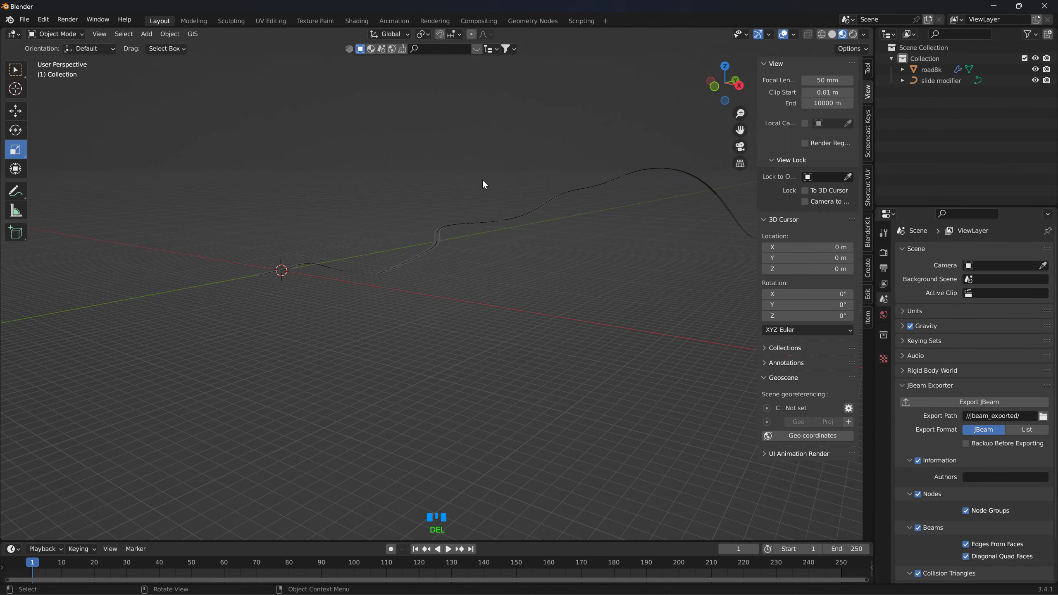
click(429, 253)
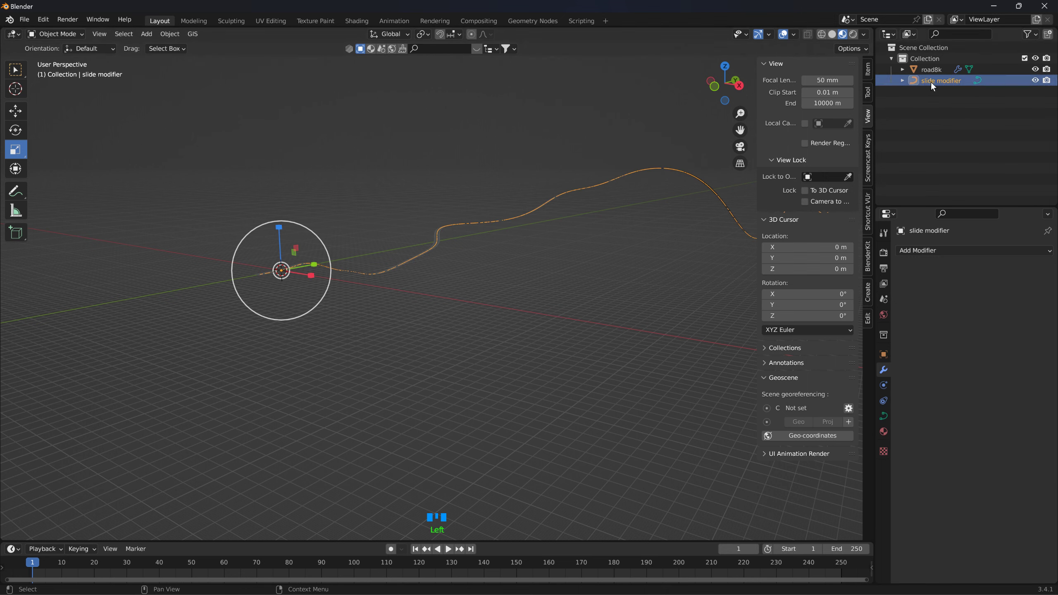
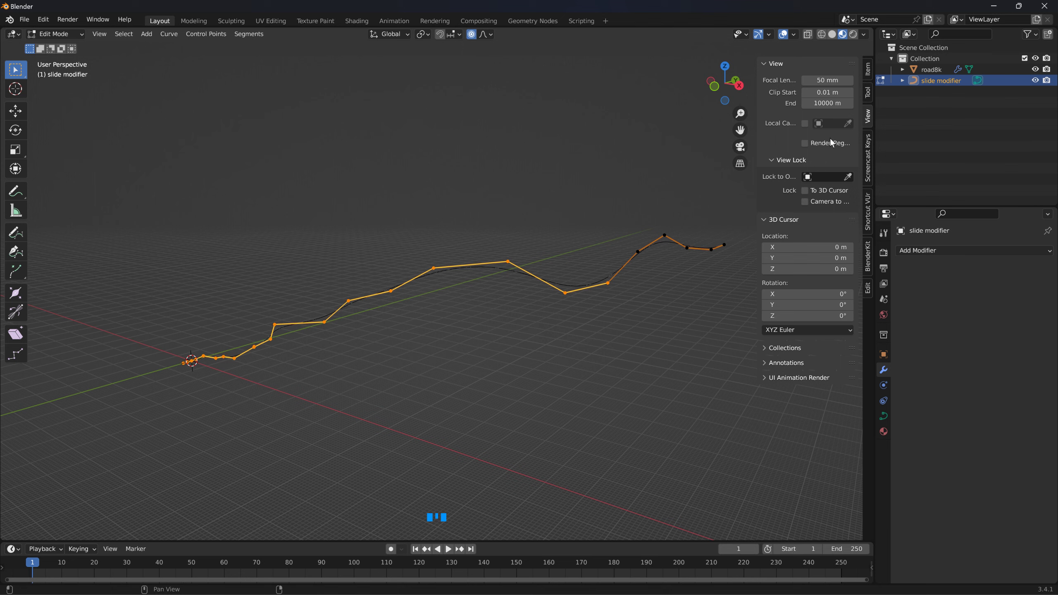
click(937, 73)
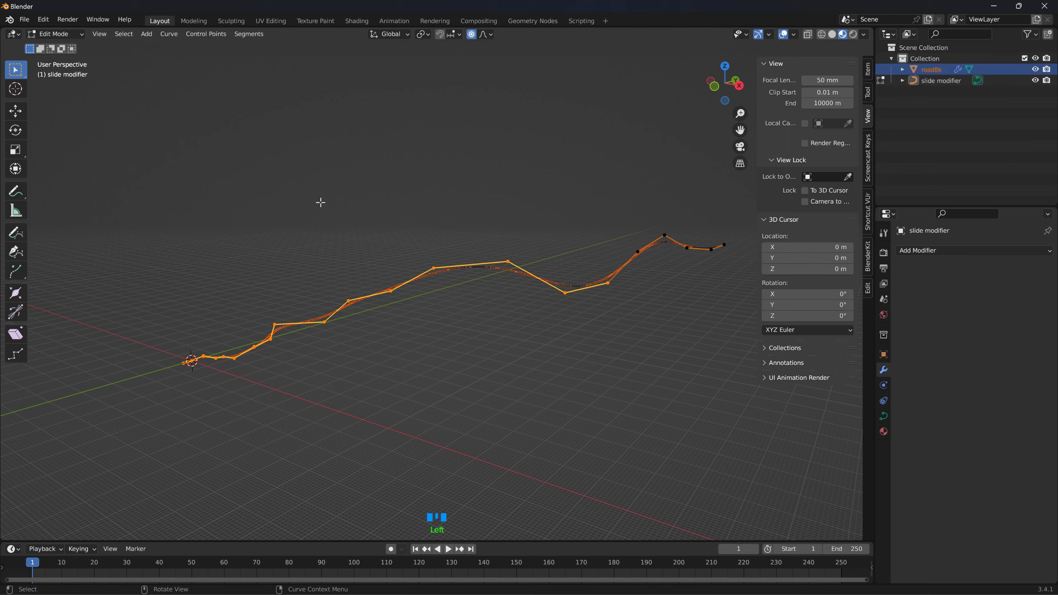
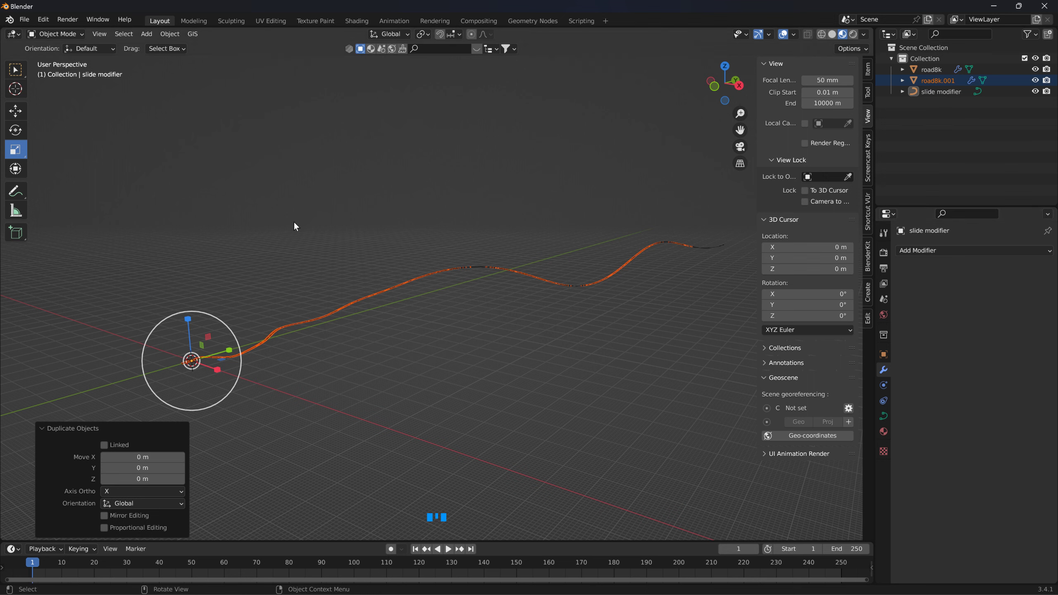
Step: Make the new roadBk.001 copy active to show its Array (7) and Curve modifiers
click(296, 225)
Step: Adjust roadBk.001's Array count down to 1 and back up to 7 in Modifier Properties
click(307, 325)
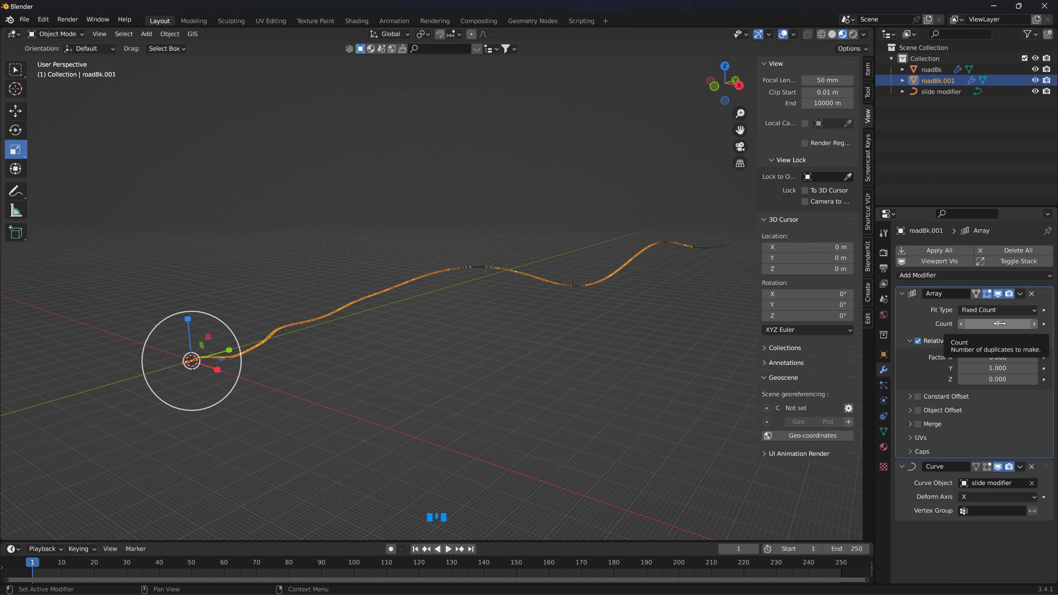
drag(965, 330, 950, 85)
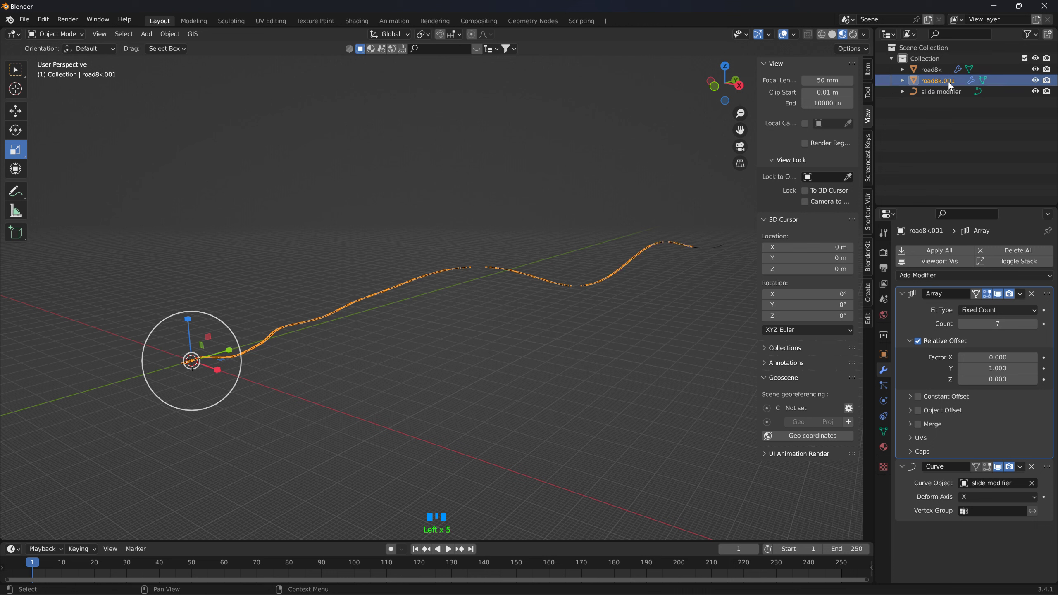